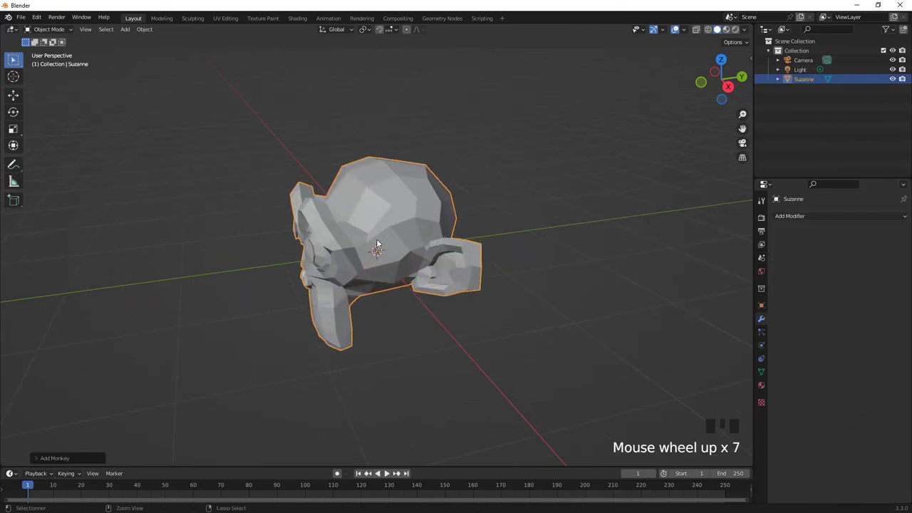
- Give Suzanne a level-2 Subdivision Surface so the low-poly head becomes smooth
key(ctrl+2)
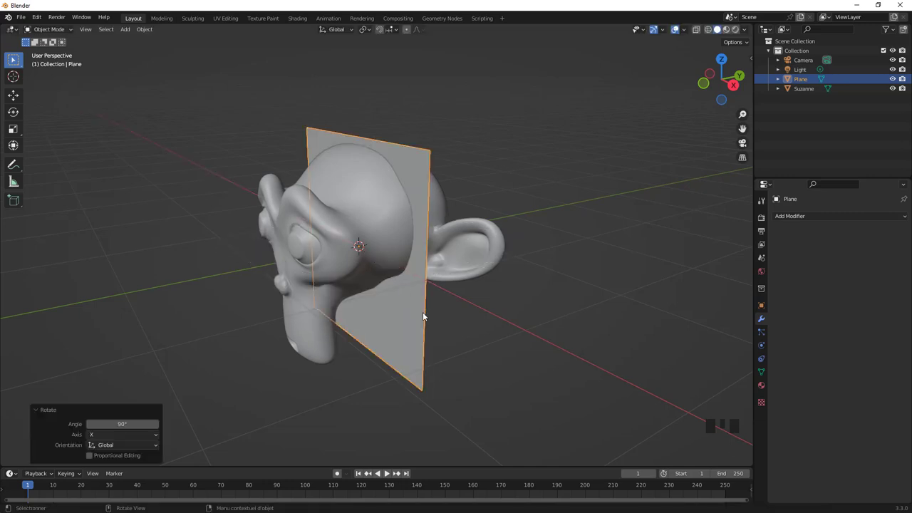
- Move the vertical plane about 1 m back along global Y, toward Suzanne's ears
key(g)
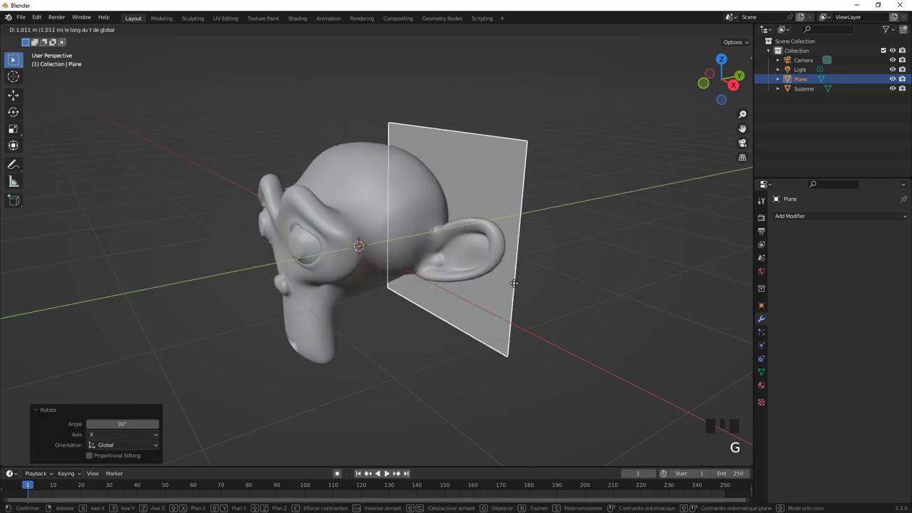
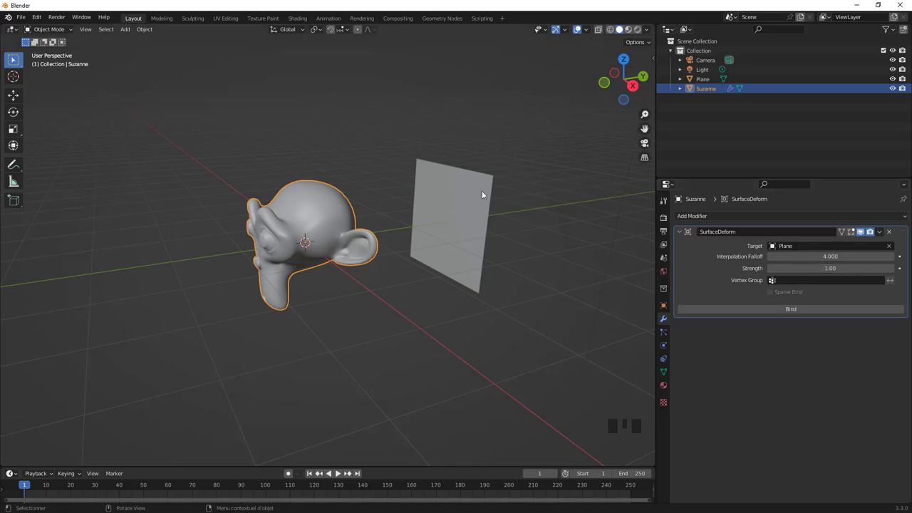
- Bind Suzanne's Surface Deform modifier to the target plane, then select the plane
click(454, 201)
scroll(up, 3)
scroll(down, 3)
click(340, 233)
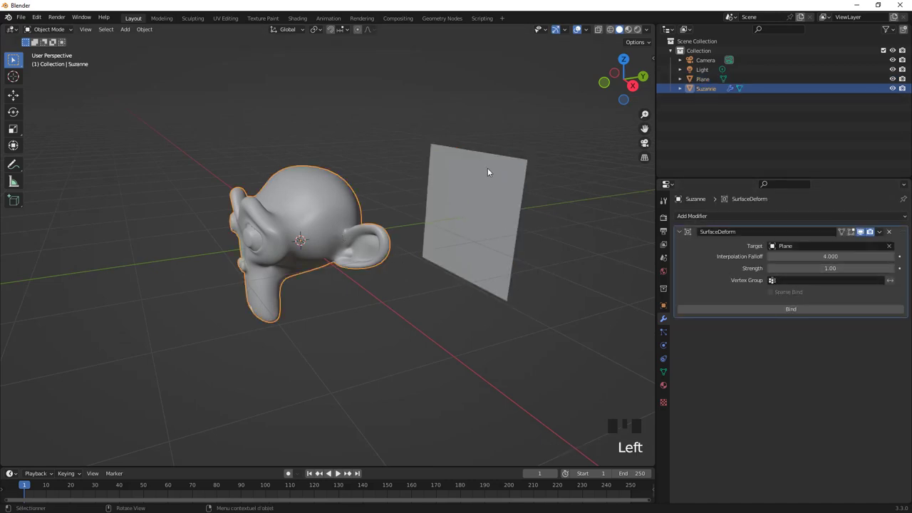
drag(510, 204, 441, 197)
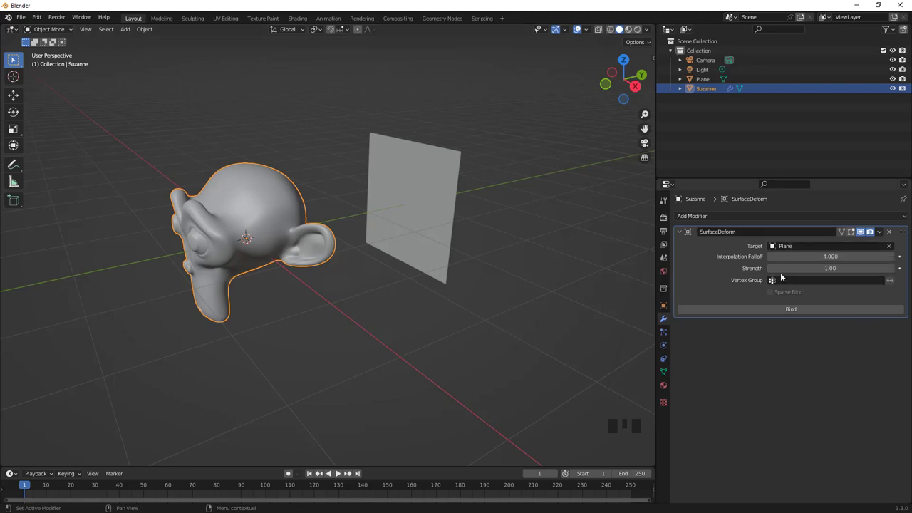
drag(793, 310, 745, 342)
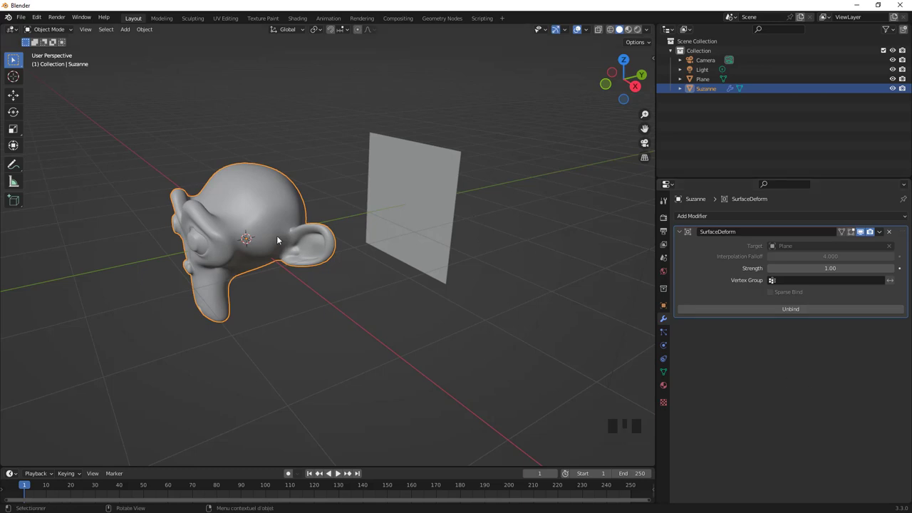
click(414, 183)
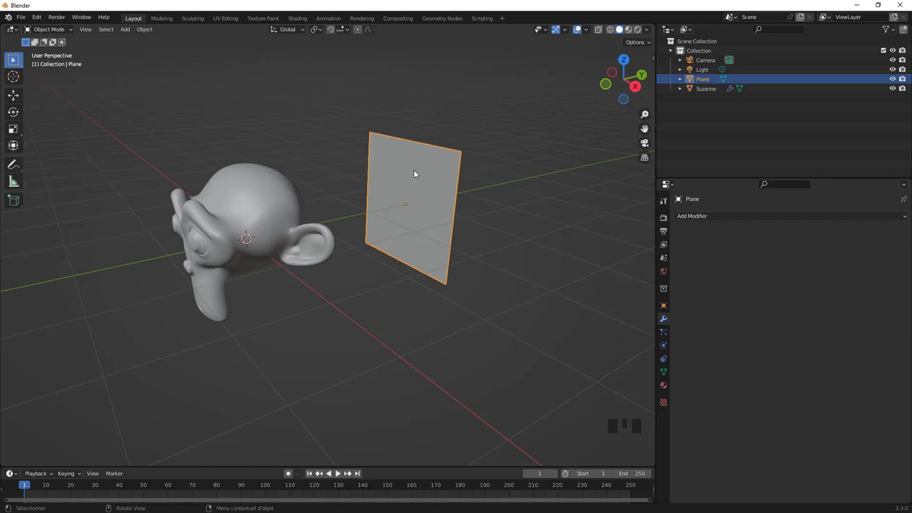
- Enter Edit Mode on the plane and slide its mesh along global Y, dragging the bound Suzanne
key(Tab)
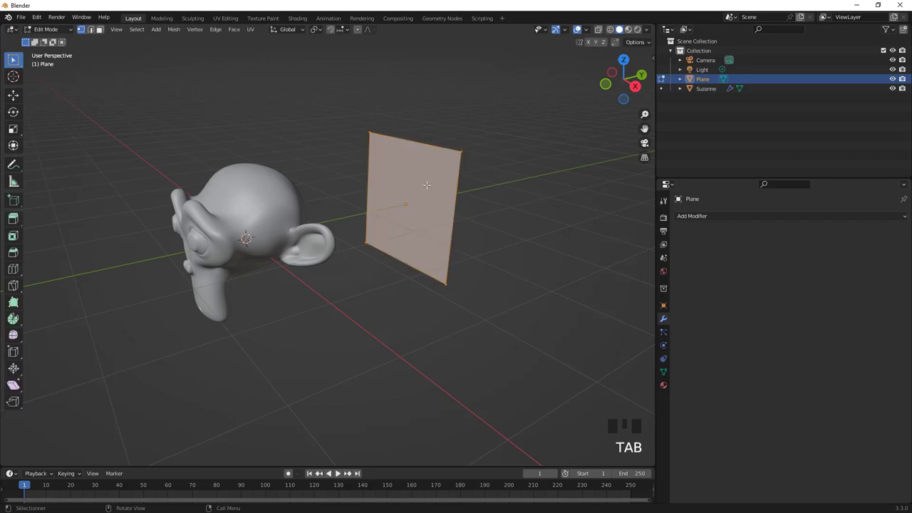
key(g)
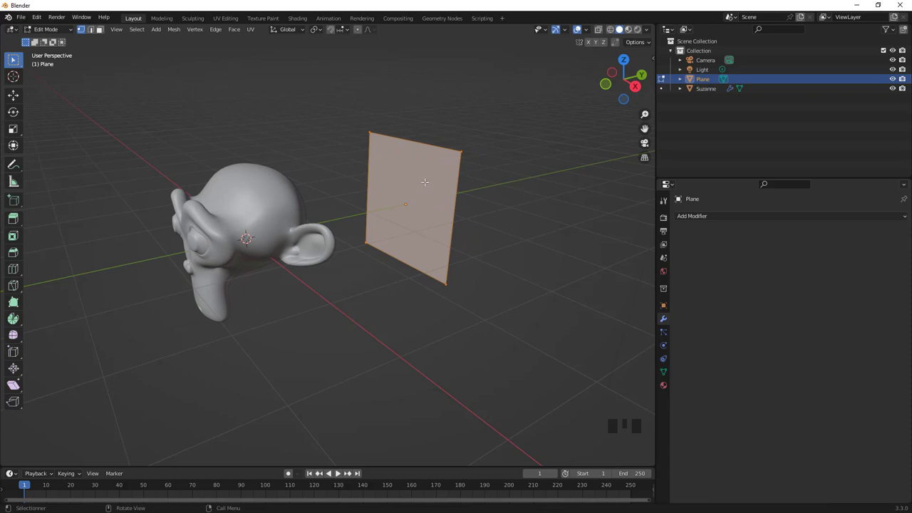
key(g)
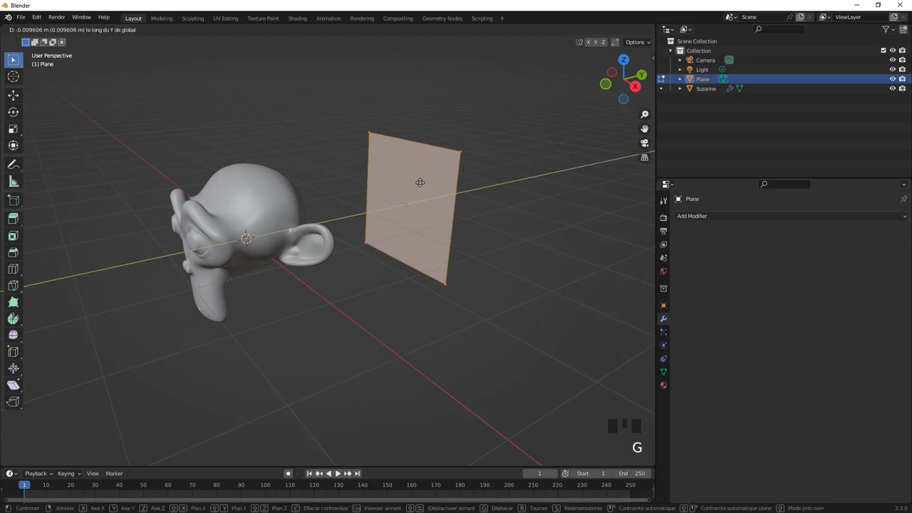
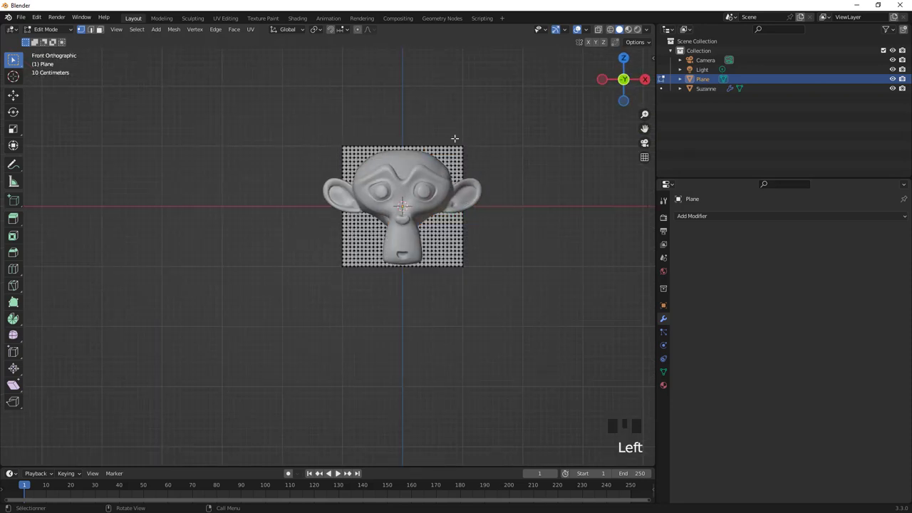
- In X-ray view, scale the plane about 1.36 times to cover the head and apply the scale
key(z)
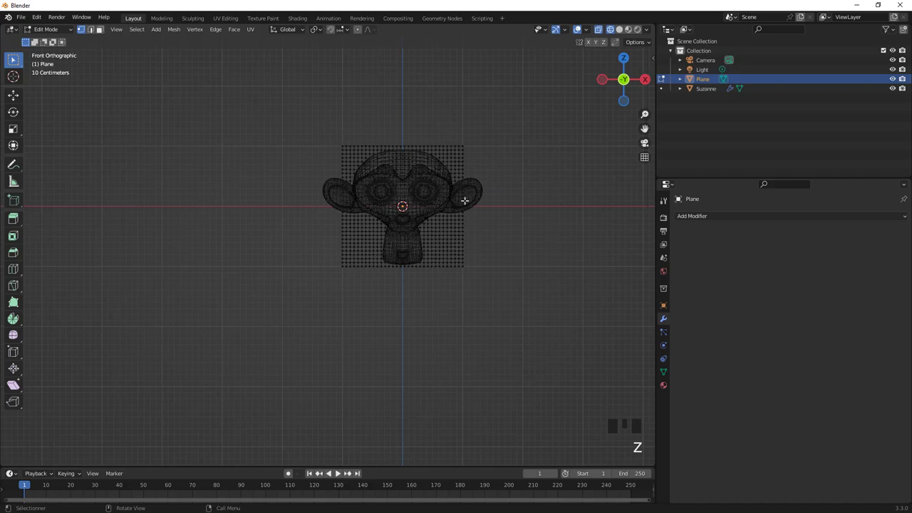
scroll(up, 3)
scroll(down, 3)
key(Tab)
key(s)
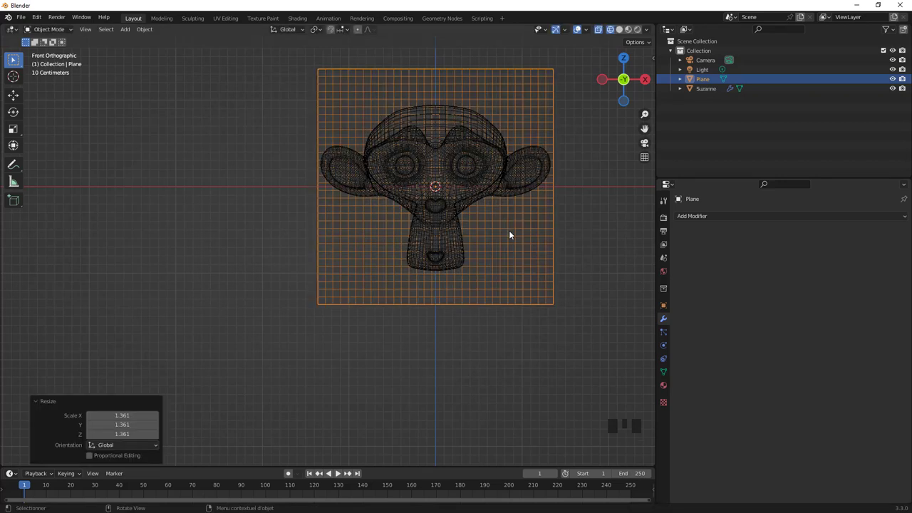
key(ctrl+a)
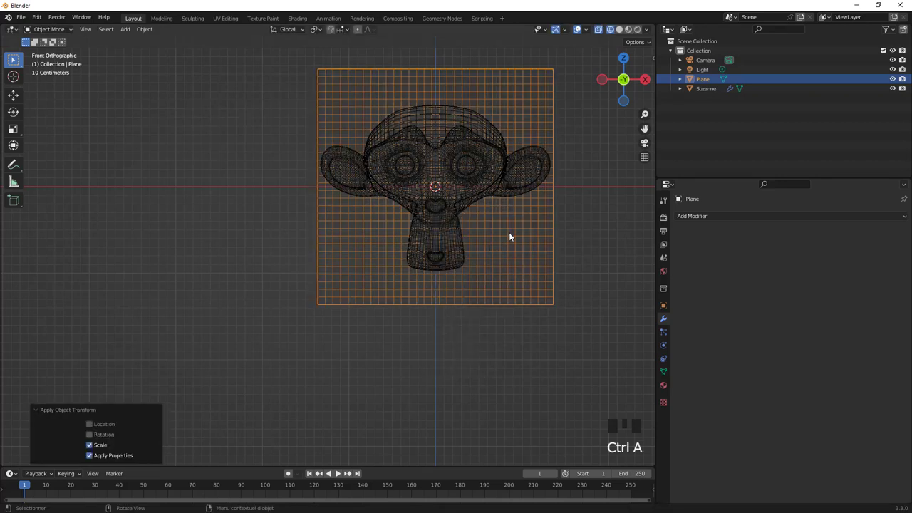
drag(501, 237, 384, 262)
key(Tab)
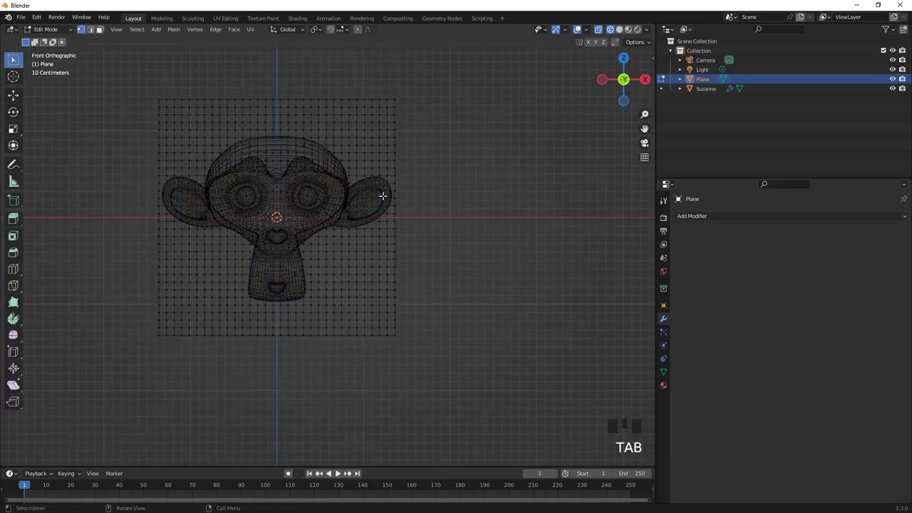
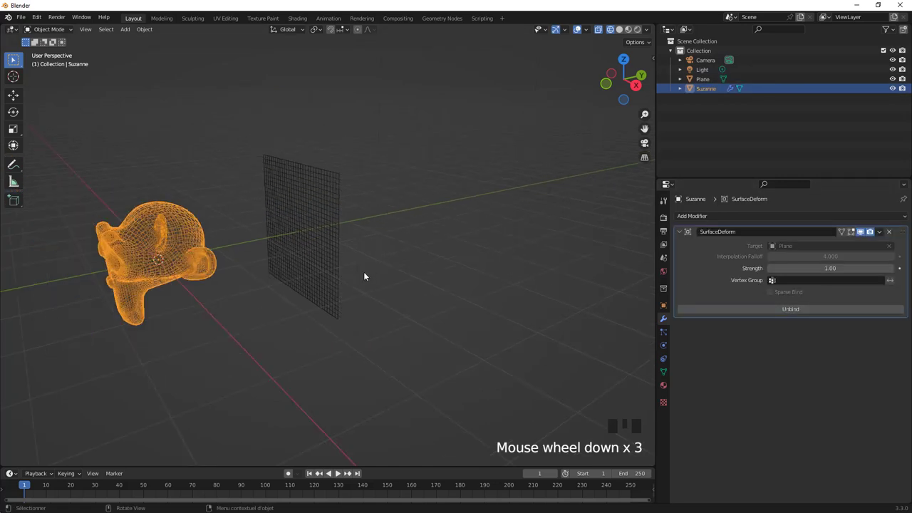
- From front view, box-select the vertex strip beside Suzanne's right ear and move it along Y
key(KP_1)
scroll(up, 3)
drag(242, 287, 433, 162)
click(433, 162)
key(Tab)
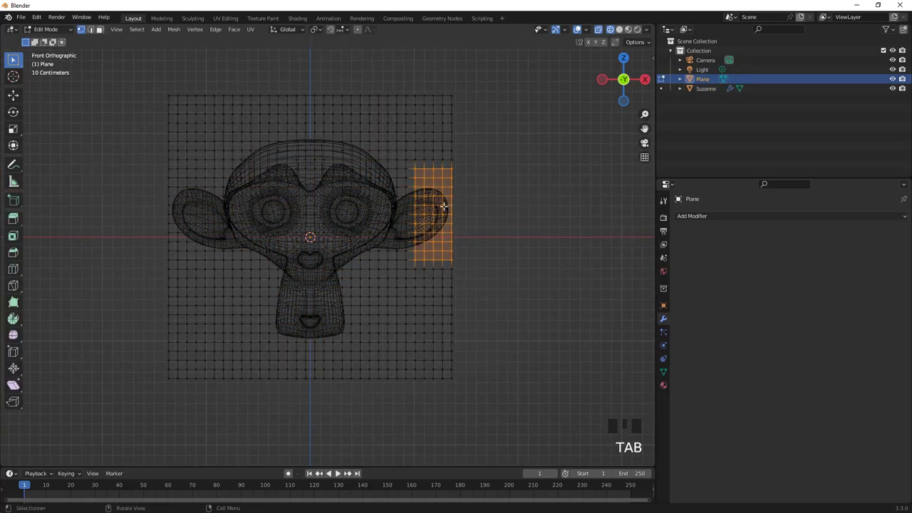
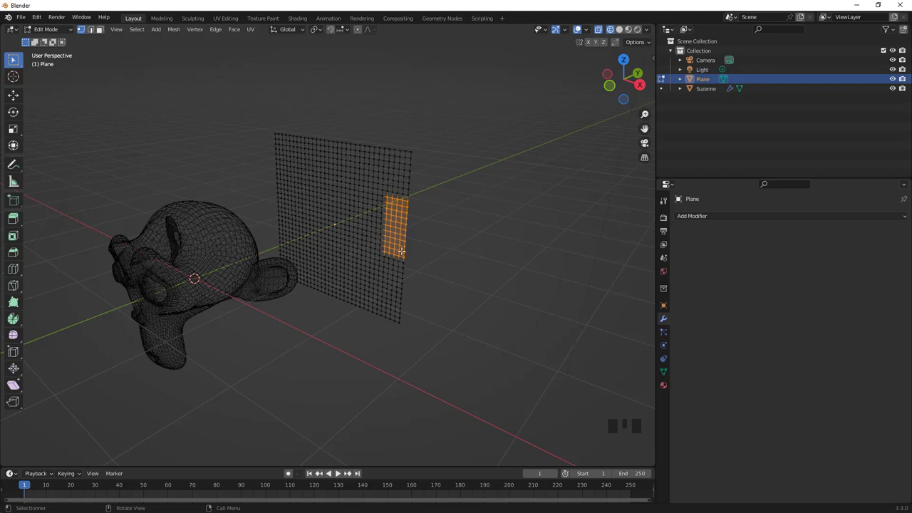
key(g)
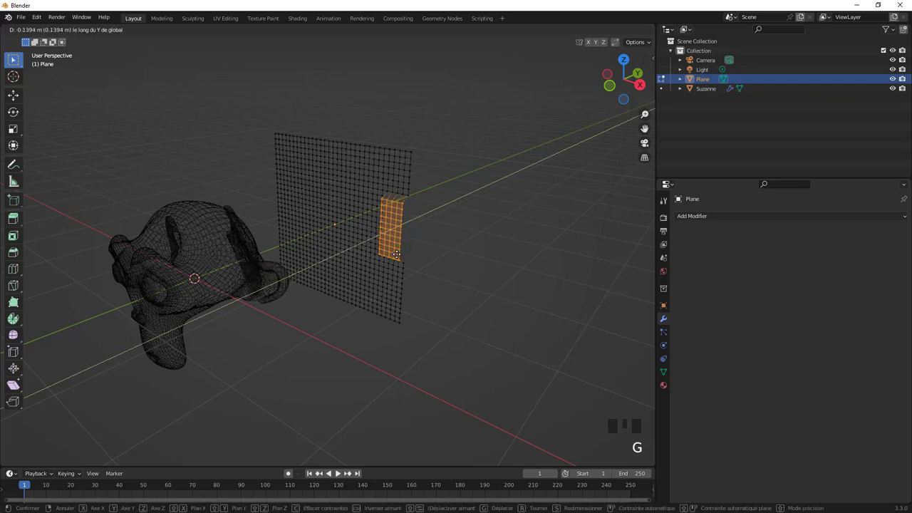
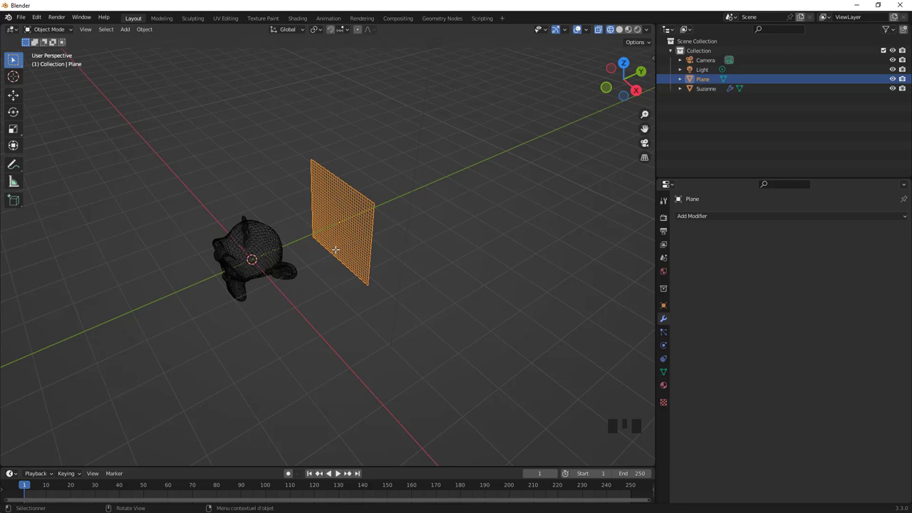
- Move the whole plane about -0.08 m along global Y so it hangs in front of Suzanne's face
key(g)
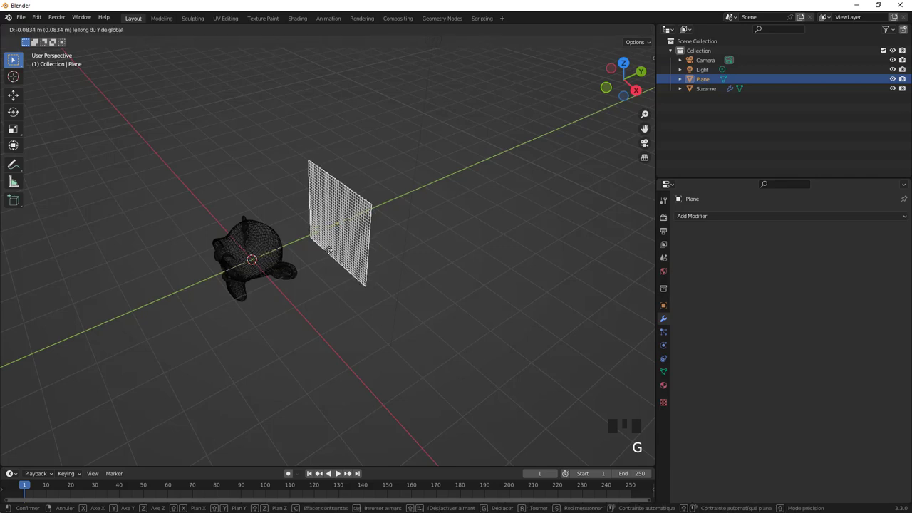
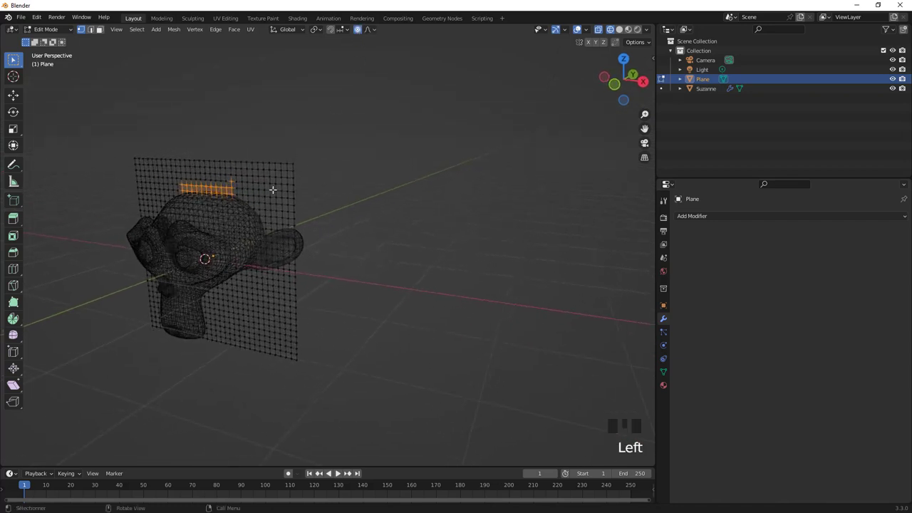
- Lift the plane's top patch 0.18 m with smooth proportional falloff, show solid shading, and hide the plane
key(g)
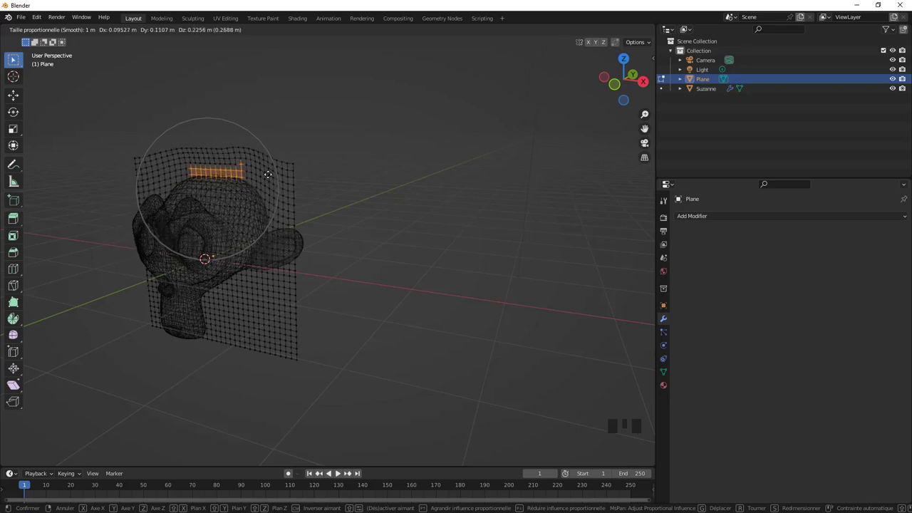
key(z)
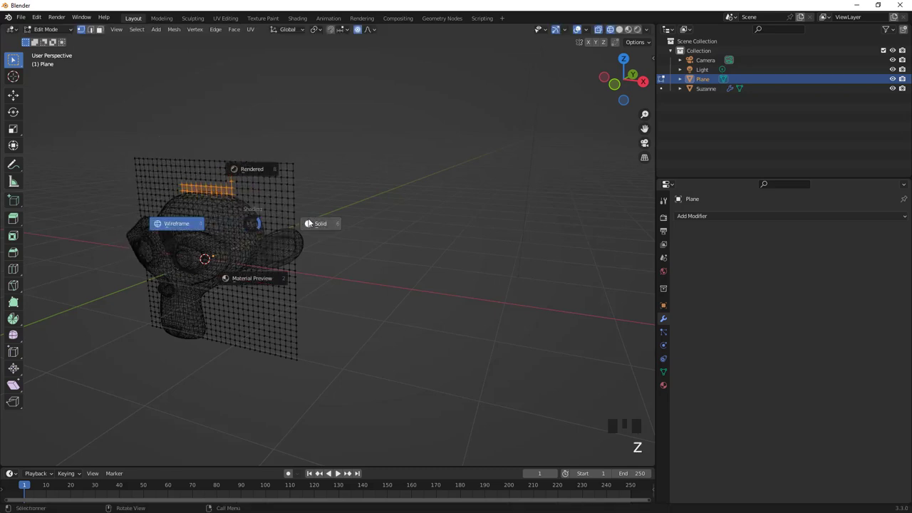
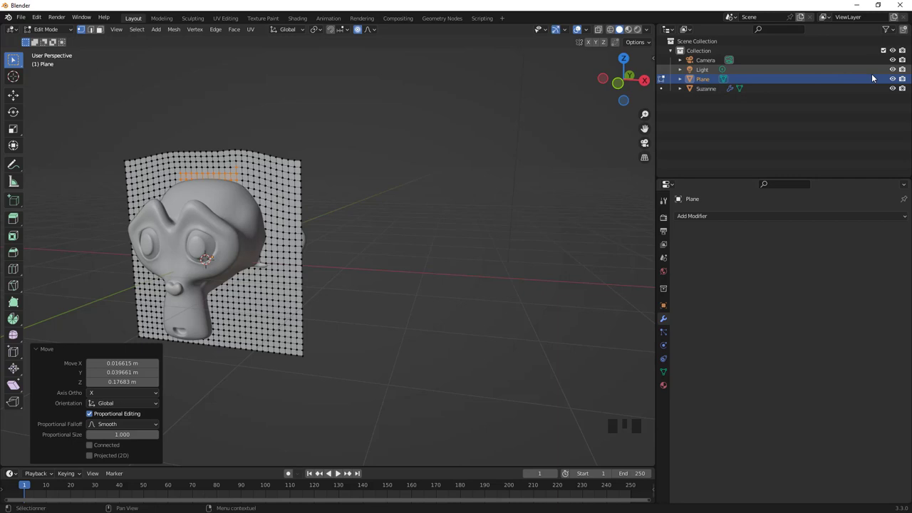
click(902, 80)
click(895, 79)
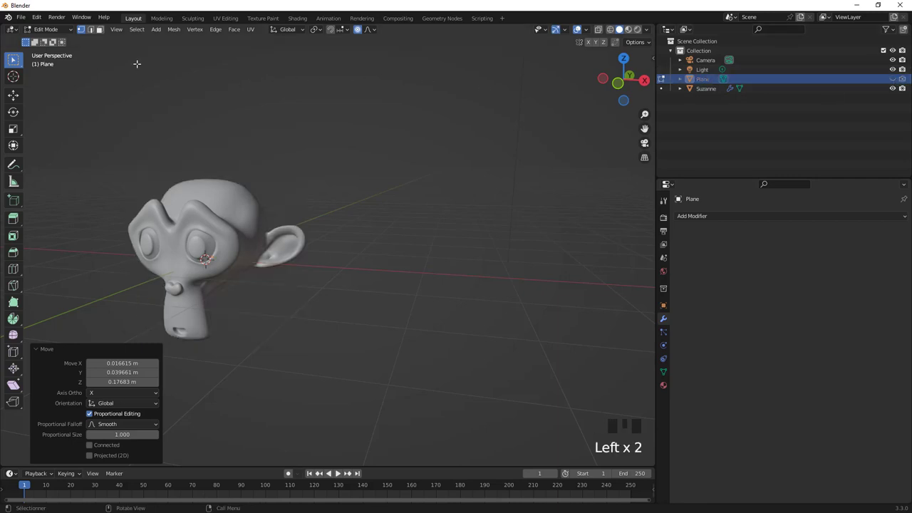
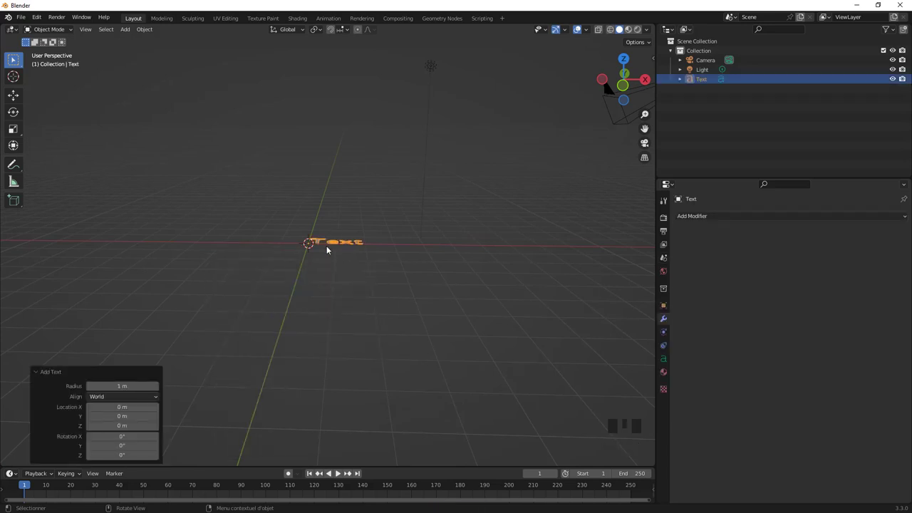
- Face the new text object and clear its default characters in text edit mode
drag(114, 398, 323, 253)
scroll(up, 3)
key(Tab)
key(BackSpace)
key(BackSpace)
key(BackSpace)
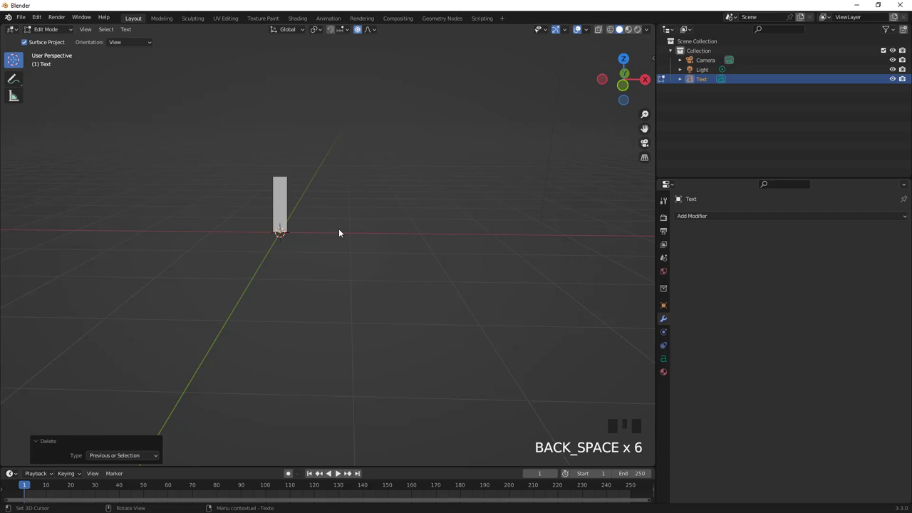
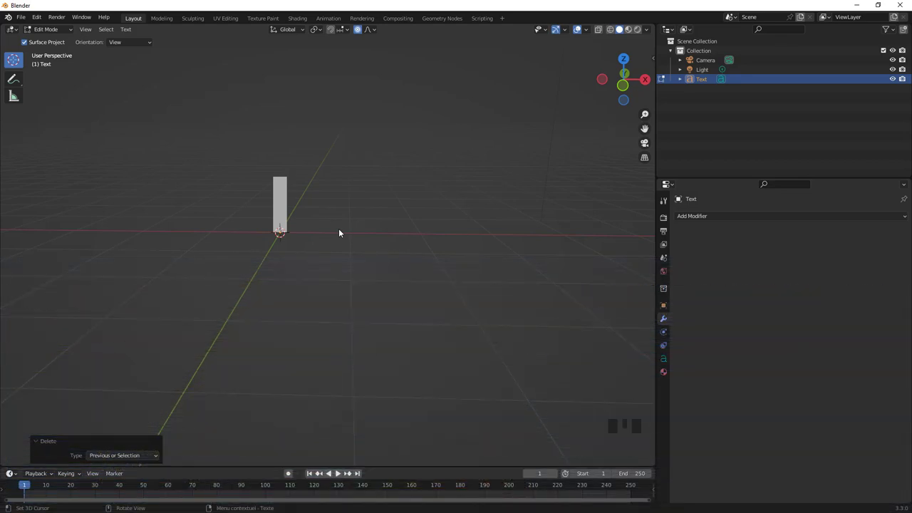
- Write the text 'Blender Deform' and finish editing
key(shift+b)
key(l)
key(e)
key(n)
key(e)
key(r)
key(space)
key(shift+d)
key(e)
key(o)
key(r)
key(m)
key(Tab)
- Frame the text and show its Object Data shape and font settings
scroll(down, 3)
drag(488, 255, 442, 260)
scroll(up, 3)
scroll(up, 3)
click(666, 362)
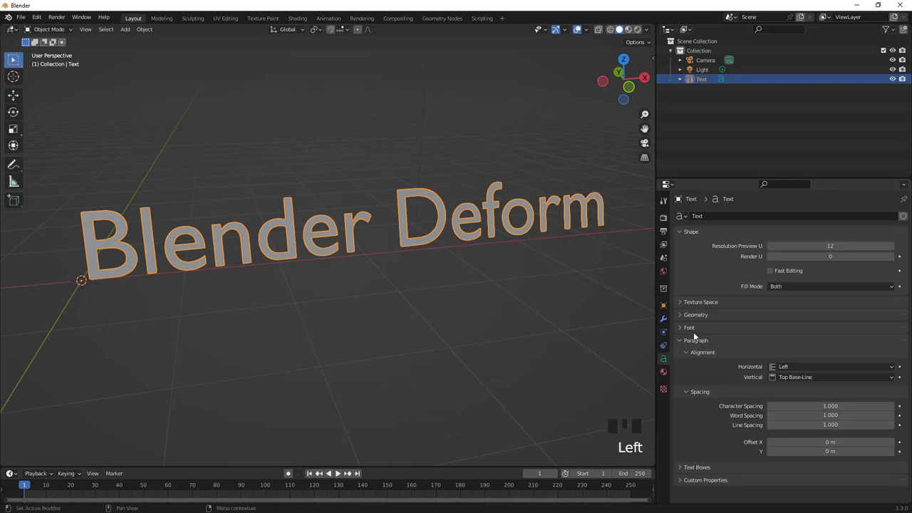
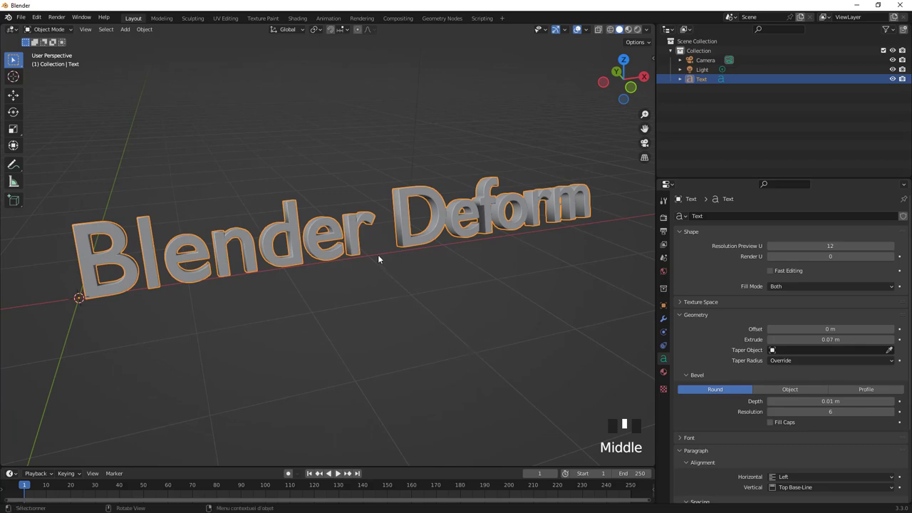
- Orbit and zoom around the 0.07 m extruded text to view it from the front
scroll(up, 3)
drag(370, 257, 457, 259)
scroll(down, 3)
scroll(down, 3)
scroll(down, 3)
drag(458, 242, 407, 228)
drag(407, 228, 400, 246)
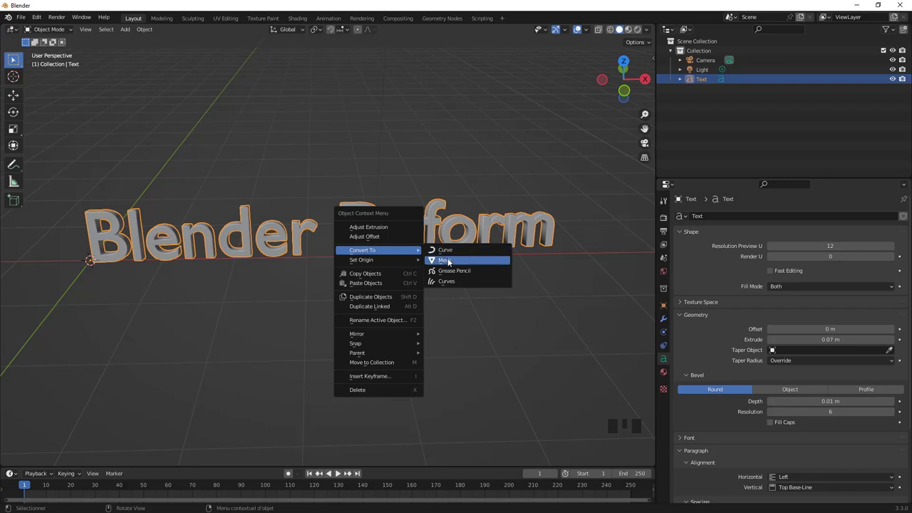
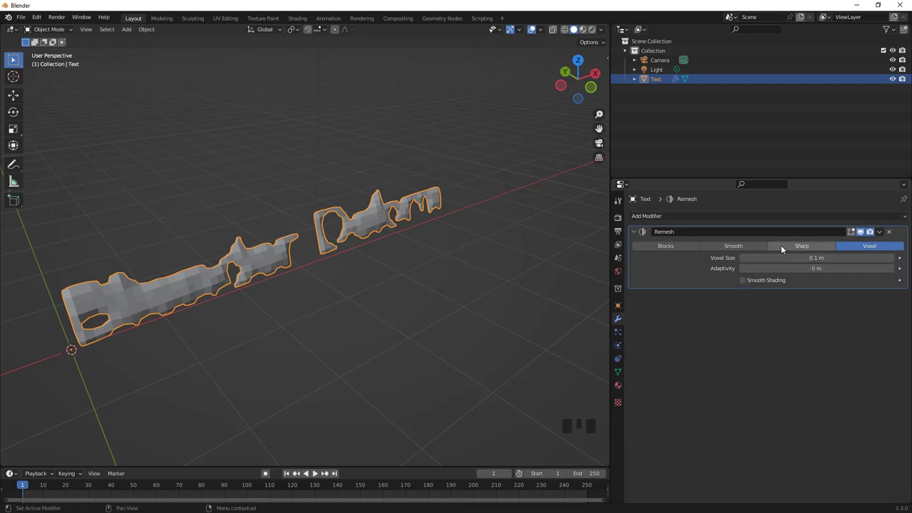
- Switch the Remesh modifier on the text to Sharp mode
drag(782, 248, 741, 294)
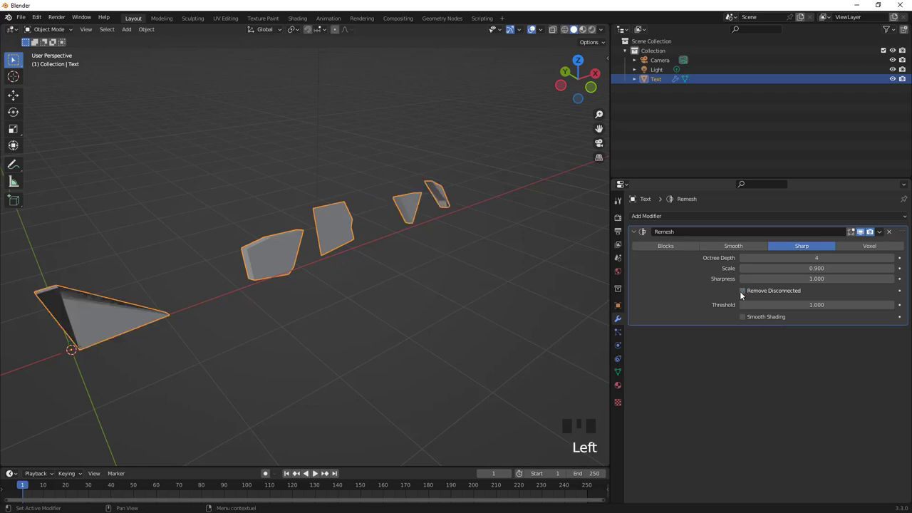
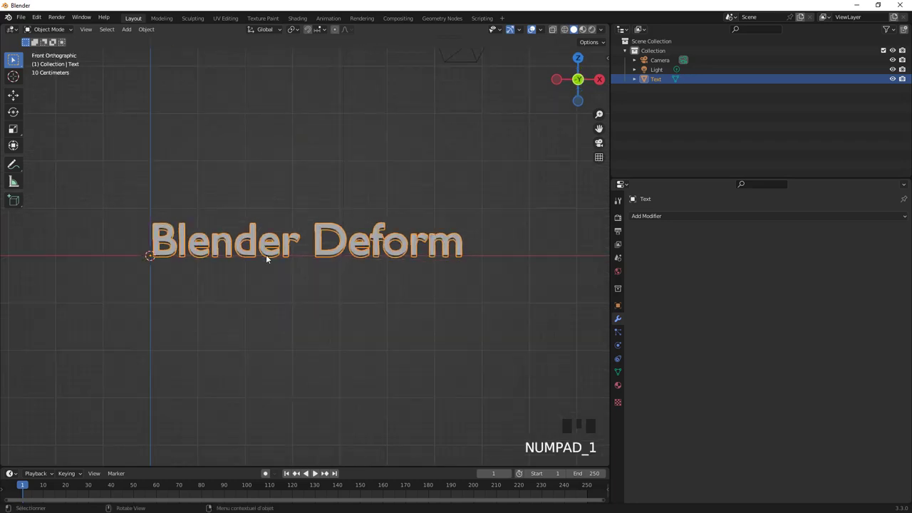
- Add a plane, stand it upright, scale it about 4.5 along X and centre it over the text in wireframe
key(shift+a)
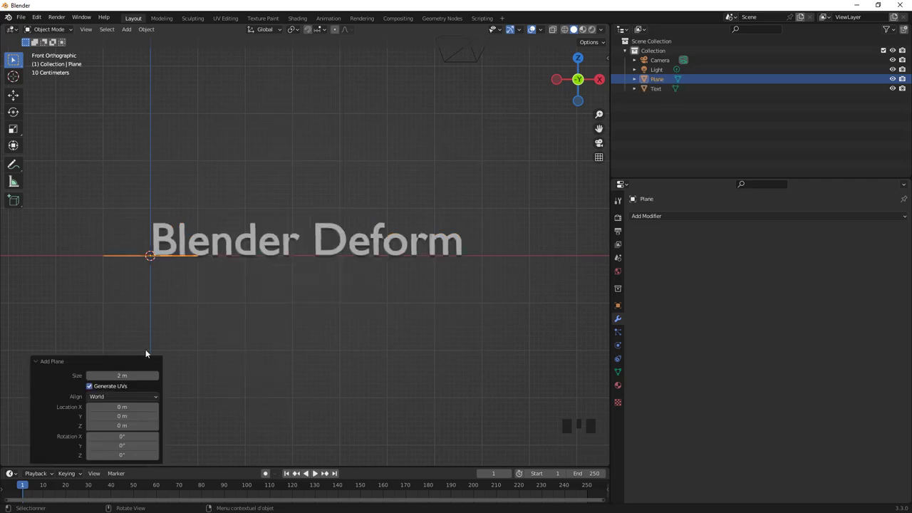
drag(114, 396, 197, 298)
key(s)
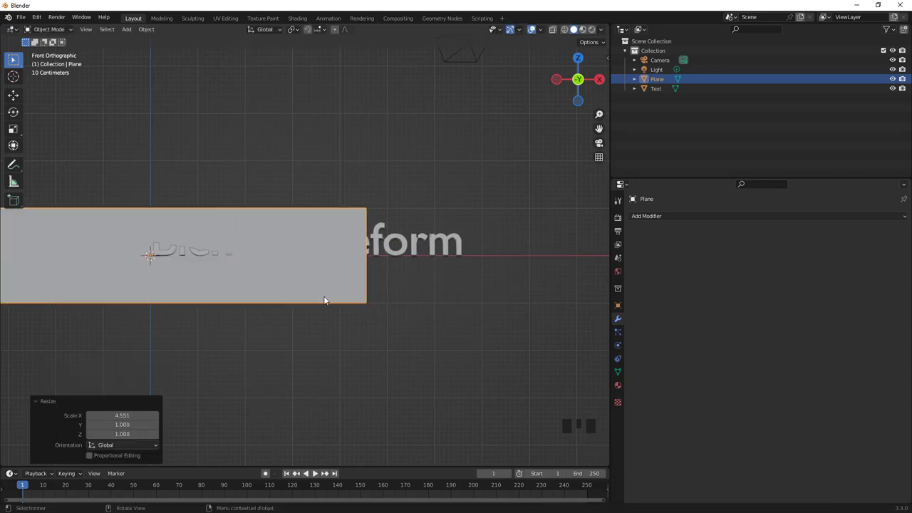
key(z)
scroll(down, 3)
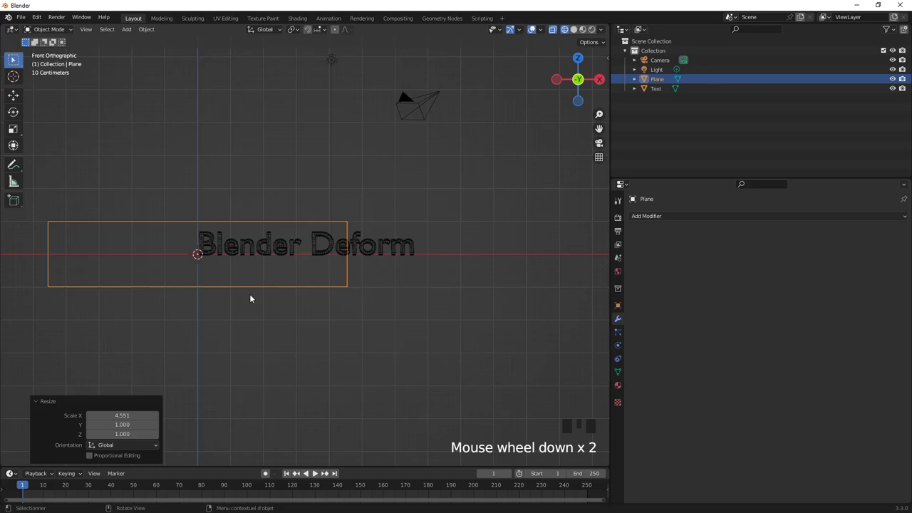
key(g)
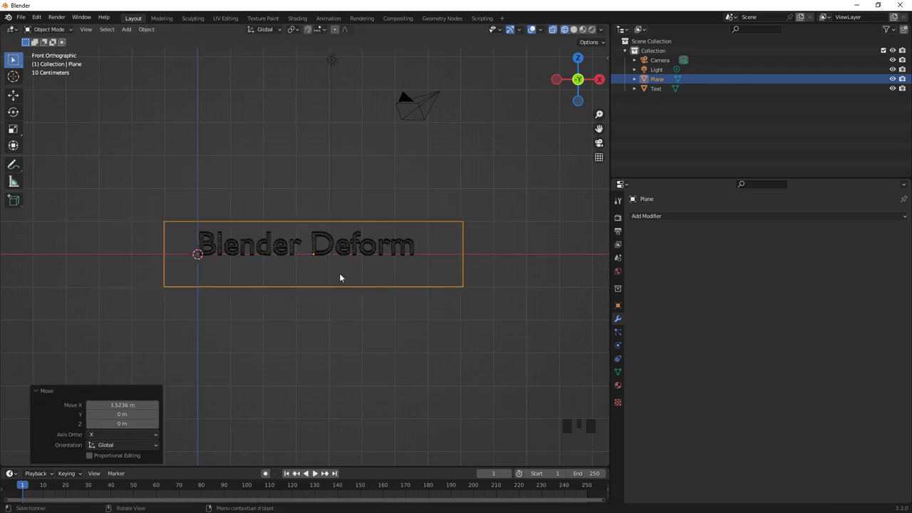
scroll(up, 3)
scroll(down, 3)
key(Tab)
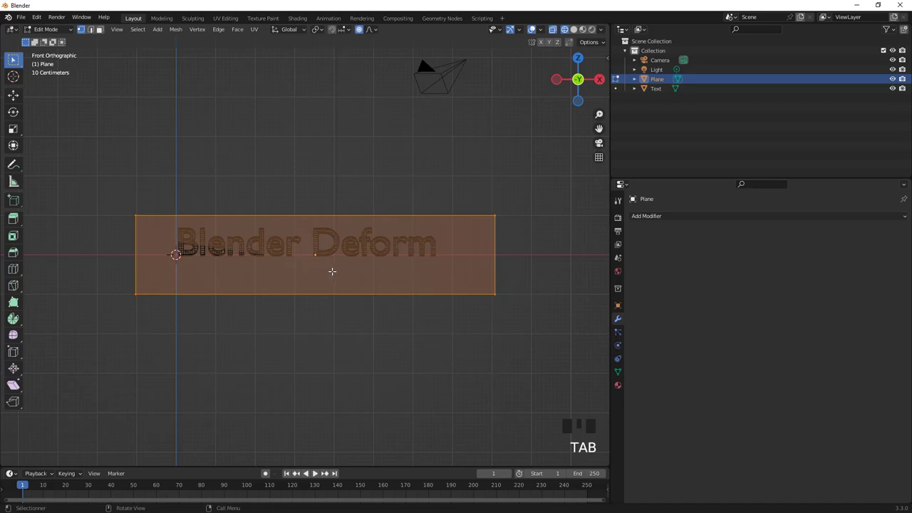
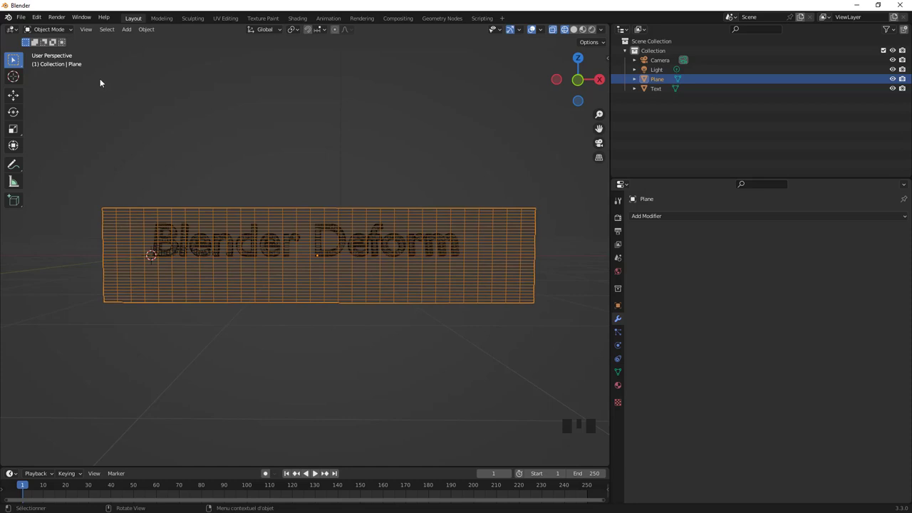
- Paint full weight onto the plane's top-right corner and return to solid shading
drag(58, 27, 619, 375)
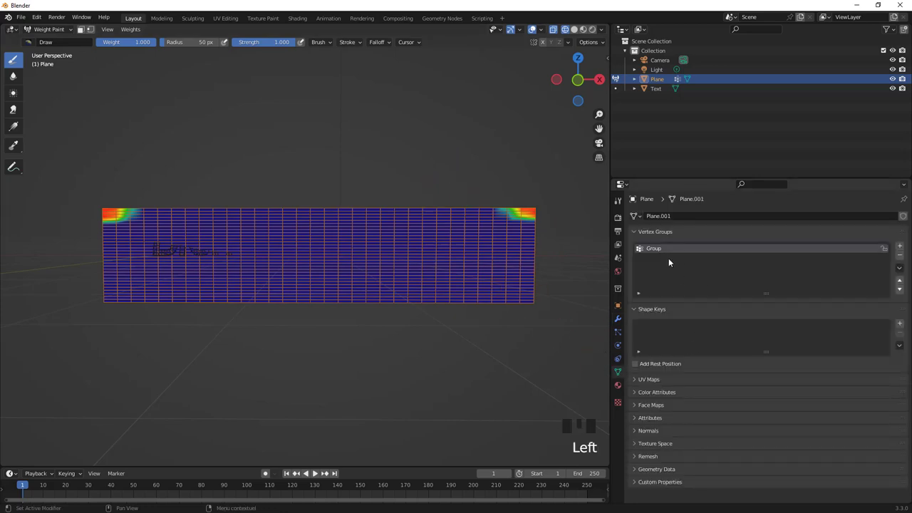
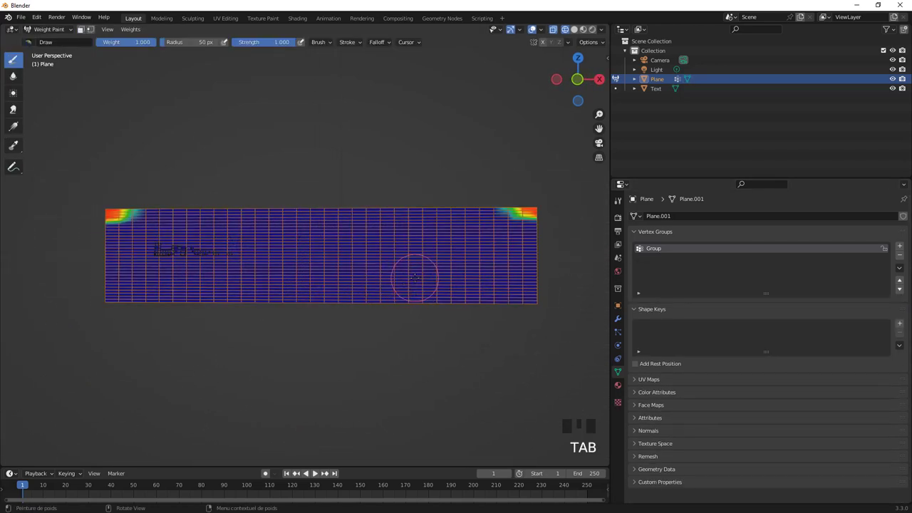
key(z)
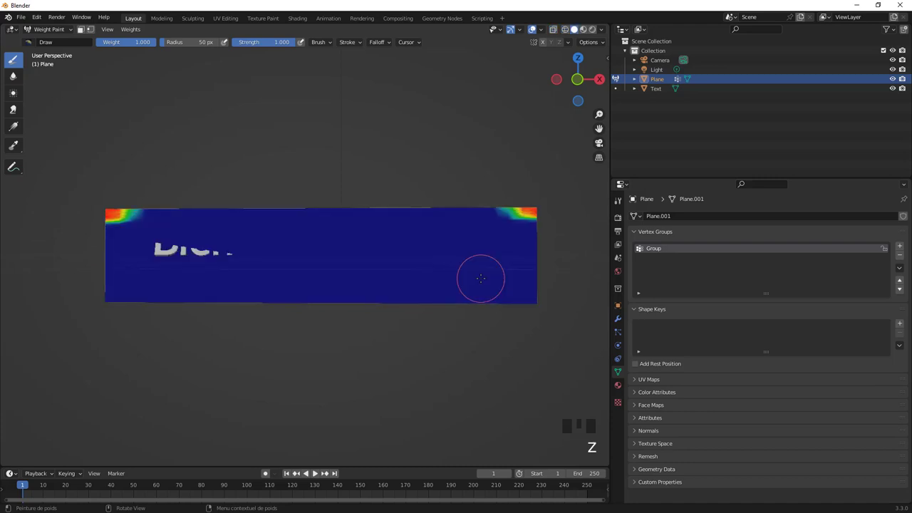
key(Tab)
key(Tab)
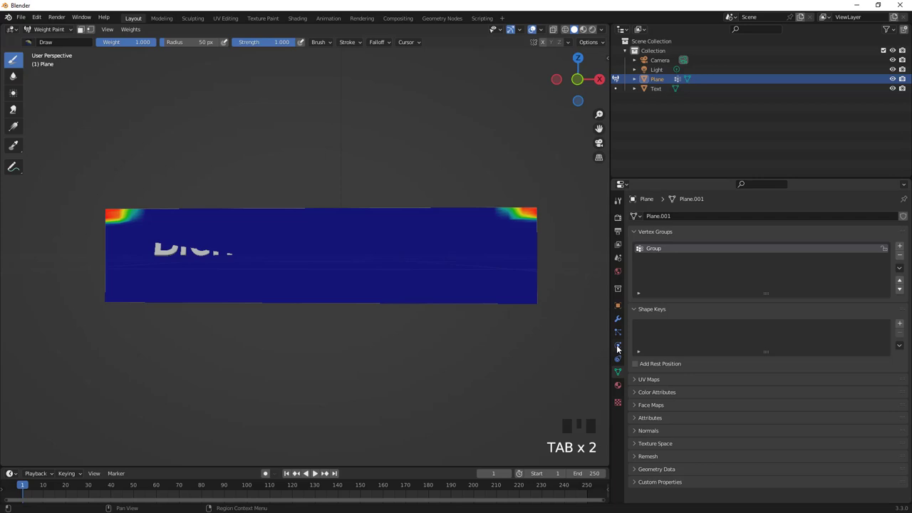
- Enable Cloth physics on the plane and scroll through its settings toward the pin group
drag(708, 240, 769, 333)
scroll(down, 3)
scroll(down, 3)
drag(640, 463, 716, 417)
scroll(down, 3)
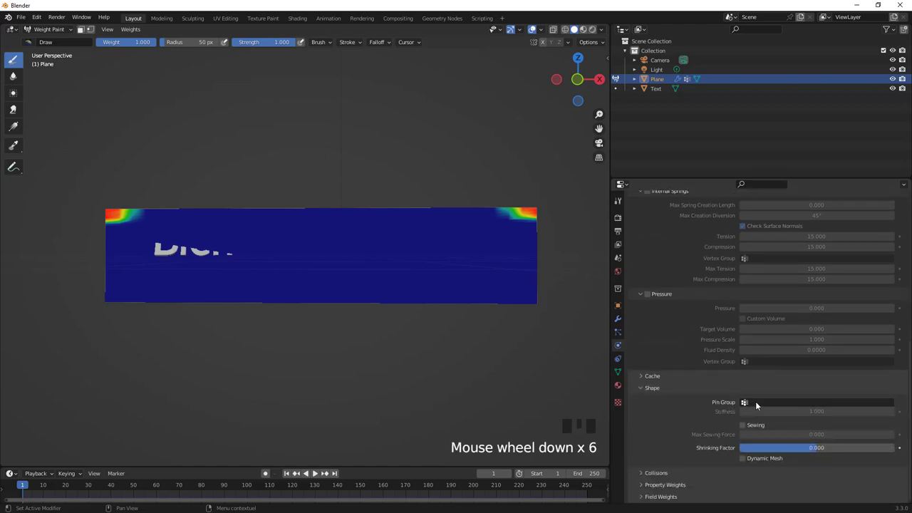
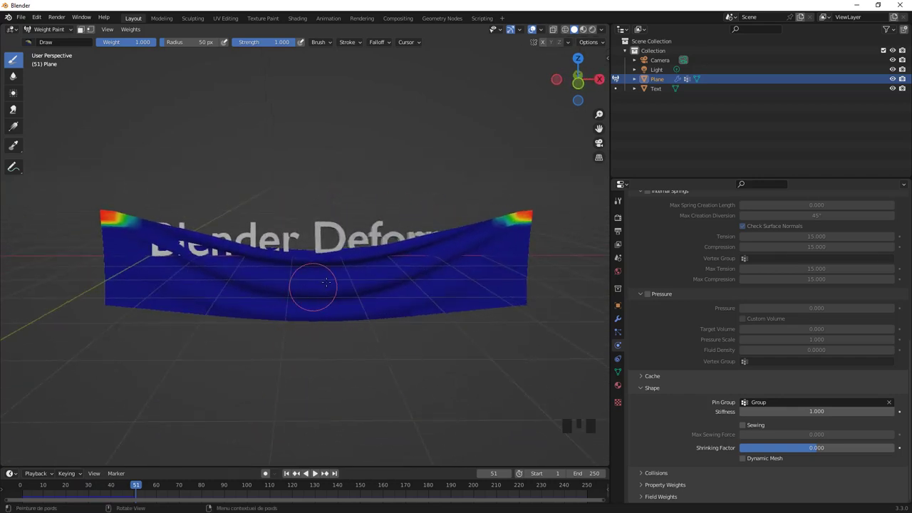
- Hide the cloth plane in the Outliner using its eye icon
key(Tab)
key(Tab)
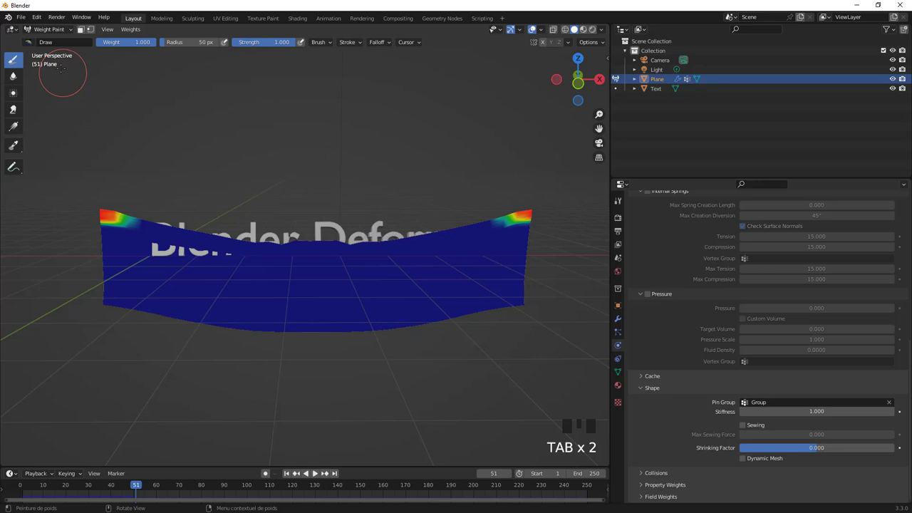
drag(55, 28, 245, 309)
drag(245, 308, 282, 250)
drag(282, 249, 833, 252)
drag(888, 247, 761, 306)
click(779, 312)
- Select the Blender Deform text object and delete it, leaving camera and light
drag(382, 352, 288, 476)
drag(288, 476, 904, 97)
drag(906, 80, 334, 319)
drag(334, 318, 159, 481)
drag(140, 486, 251, 321)
scroll(down, 3)
drag(409, 287, 394, 293)
key(Delete)
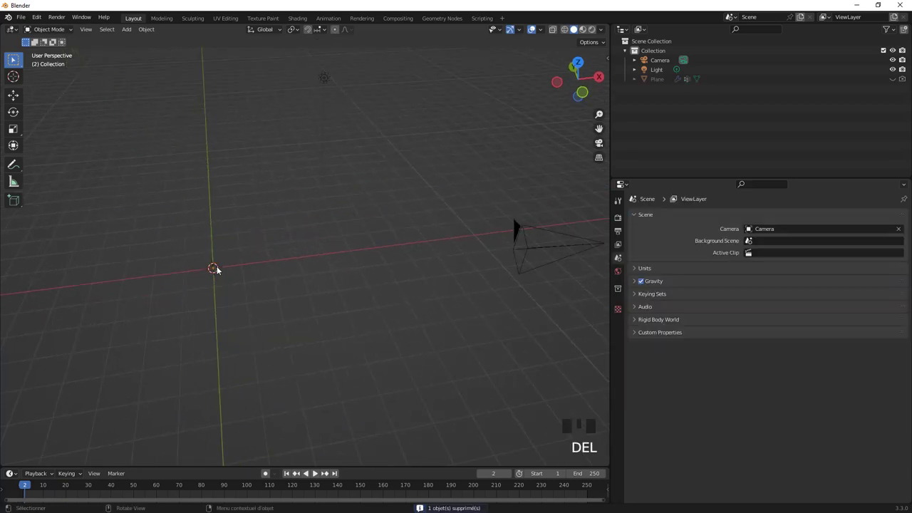
- Bring up the Add menu to insert a new mesh plane into the emptied scene
drag(209, 297, 295, 297)
key(shift+a)
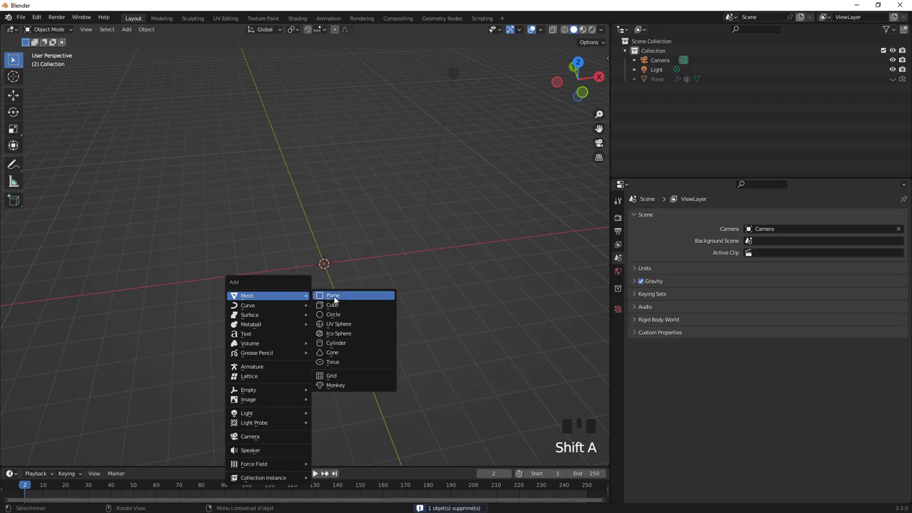
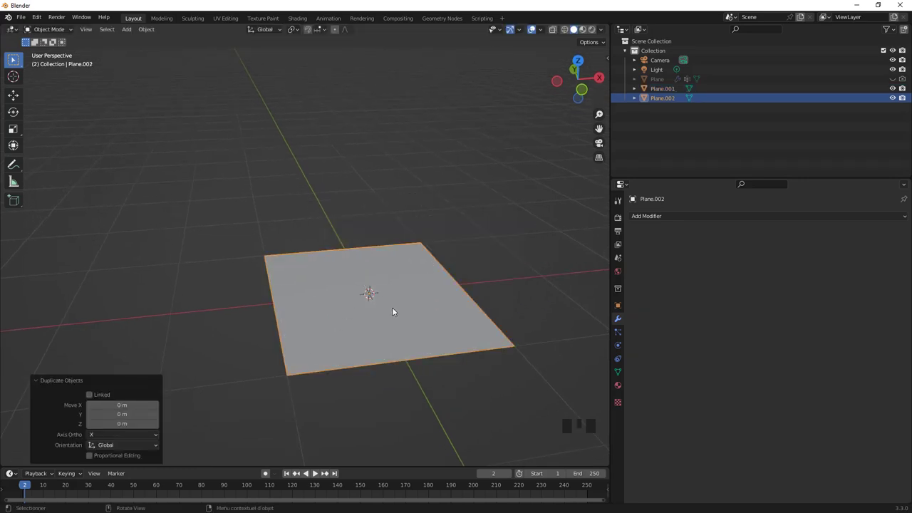
- Paint full weight onto Plane.002's corners for its cloth pin group
drag(478, 356, 48, 30)
drag(48, 30, 744, 393)
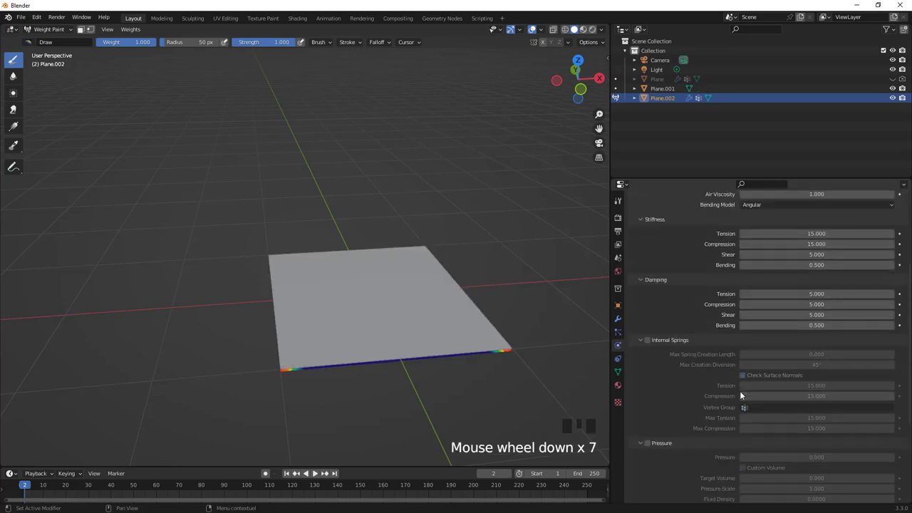
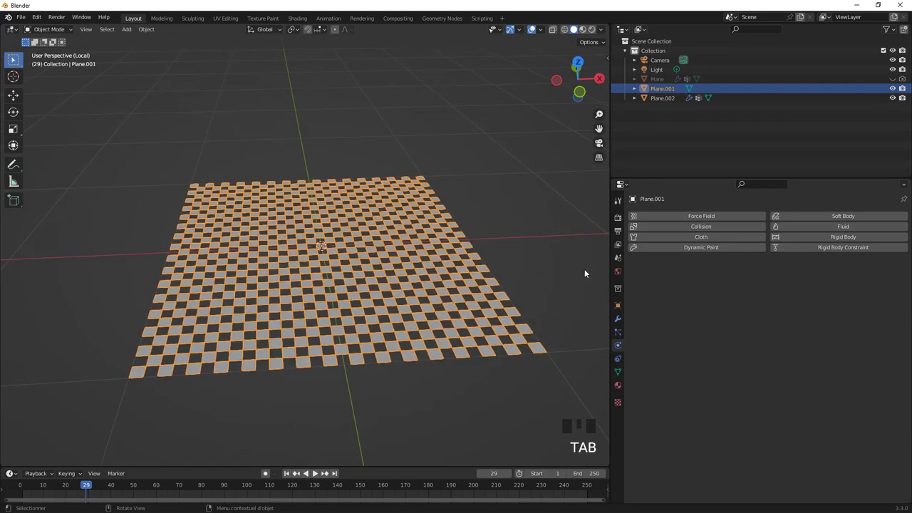
- Add a Subdivision modifier to the checkered Plane.001 to round its squares
drag(618, 321, 655, 349)
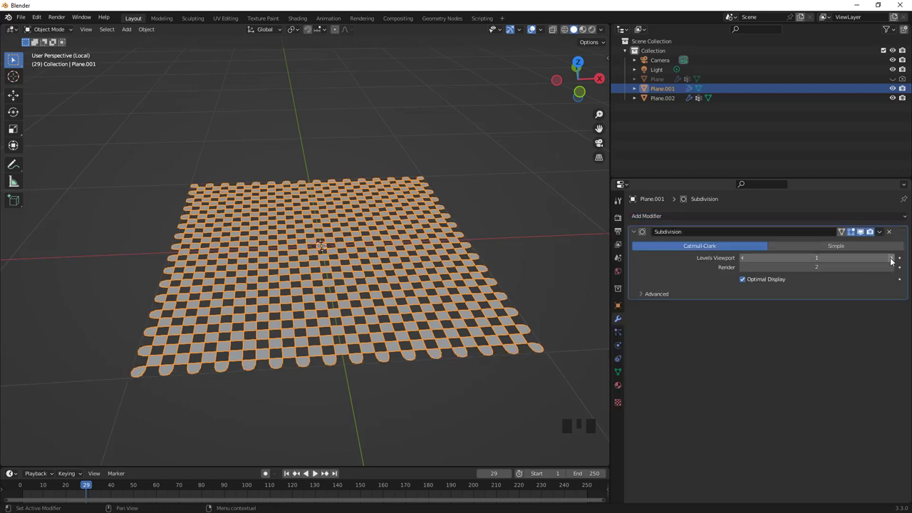
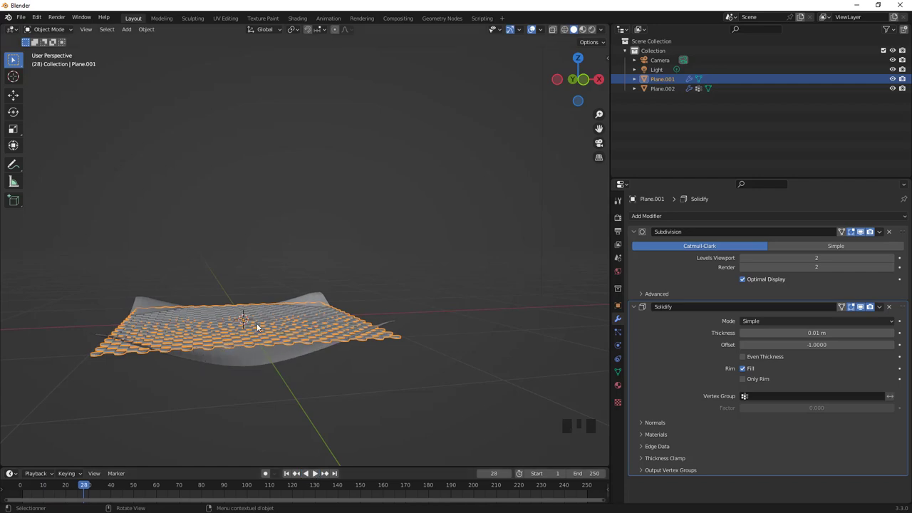
- Give Plane.001 a Solidify thickness of 0.01 m with offset -1
drag(287, 473, 839, 420)
scroll(down, 3)
drag(889, 431, 816, 434)
scroll(down, 3)
- Add a Surface Deform modifier targeting Plane.002 and bind it so the checker drapes
drag(785, 495, 303, 281)
drag(303, 280, 291, 476)
drag(291, 476, 368, 382)
drag(368, 381, 339, 292)
drag(339, 292, 780, 400)
scroll(down, 3)
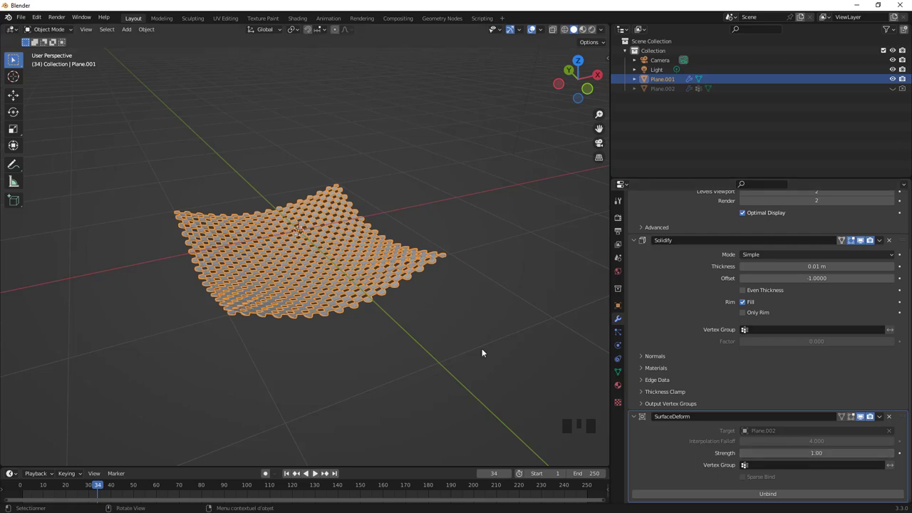
- Orbit the view around and below the draped checkered plane
drag(397, 335, 619, 344)
drag(619, 345, 448, 326)
drag(449, 326, 316, 314)
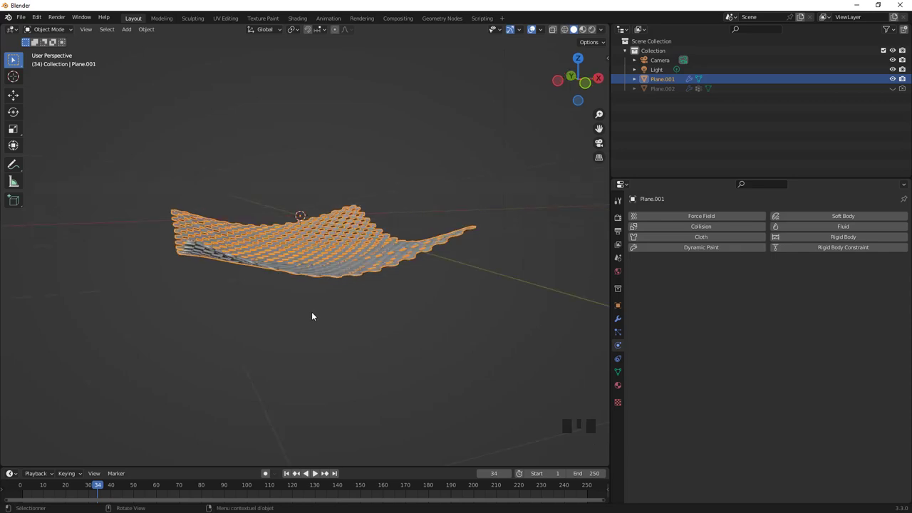